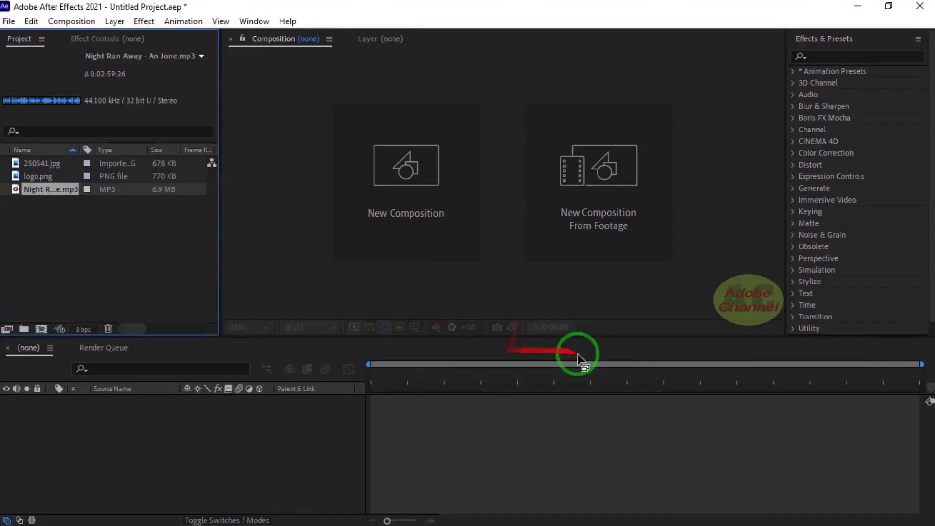
# - Create a new HDTV 1080 25 composition named 'main' and open it
pyautogui.doubleClick(425, 218)
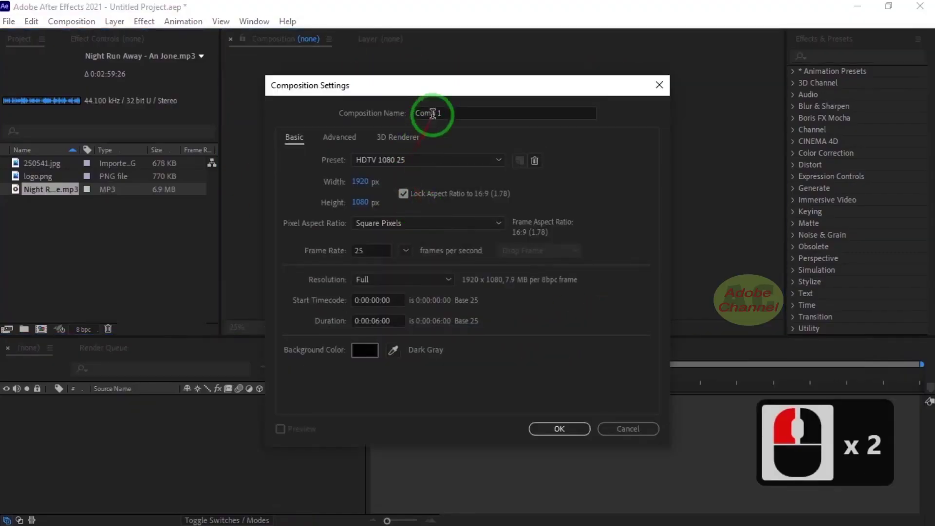
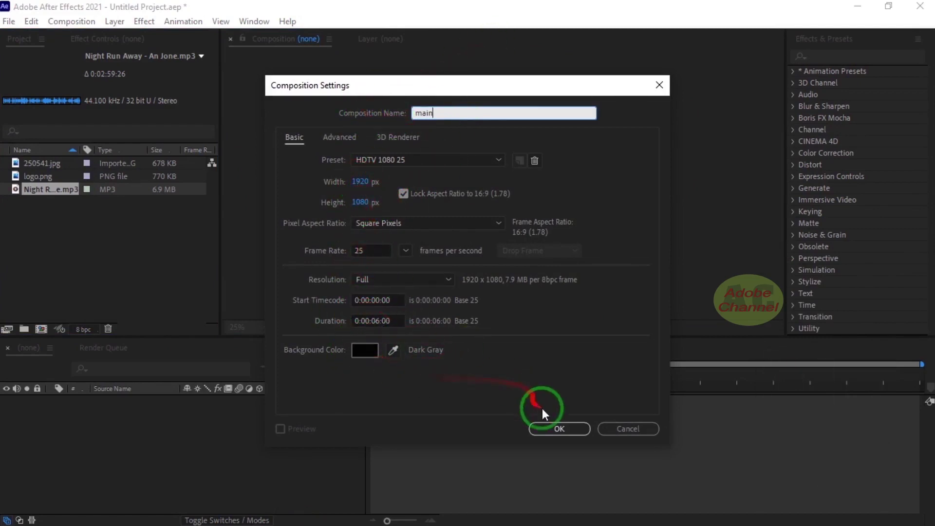
pyautogui.click(561, 433)
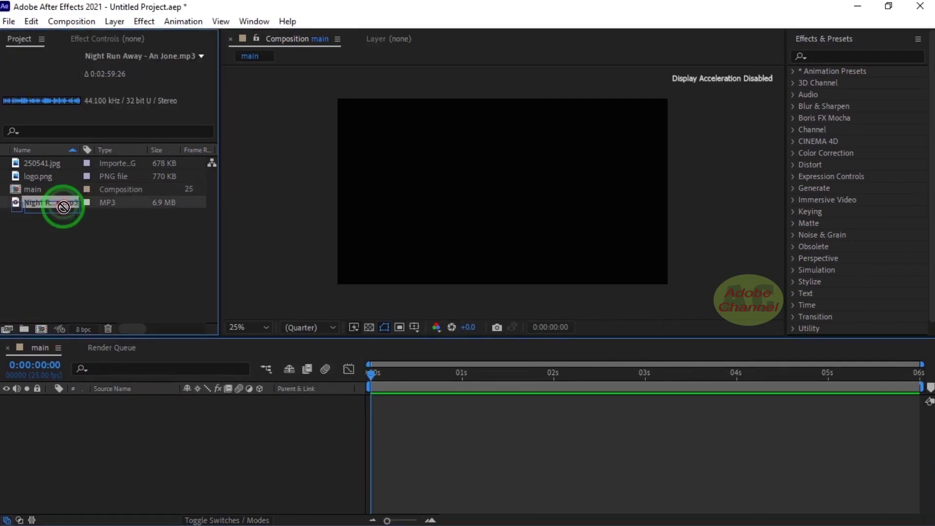
# - Add the starry background image 250541.jpg to the main composition
pyautogui.click(84, 424)
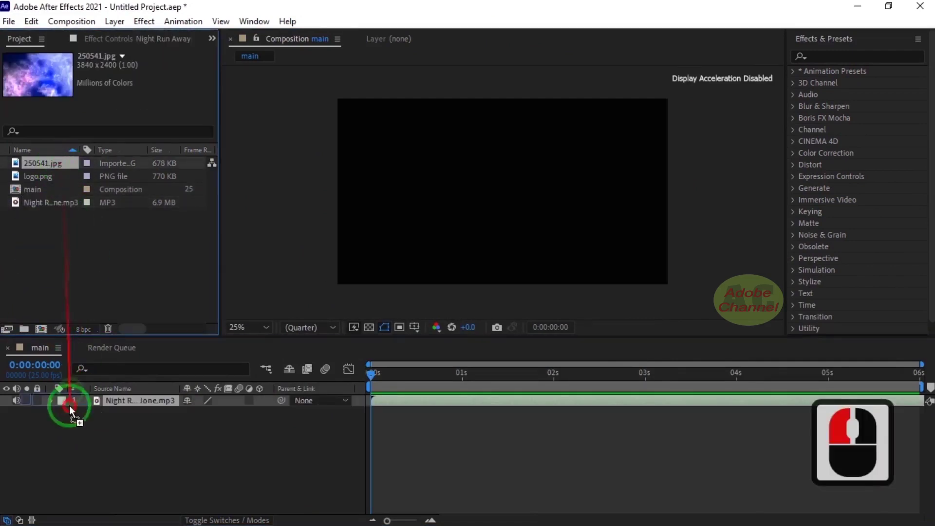
pyautogui.click(74, 428)
# - Create a full-size solid layer named 'audio spectrum' in the composition
pyautogui.rightClick(124, 460)
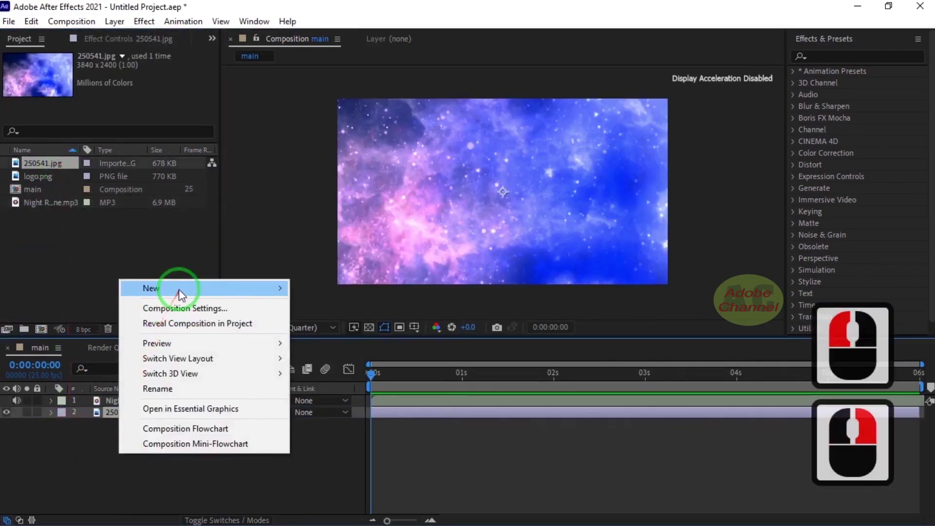
pyautogui.click(328, 329)
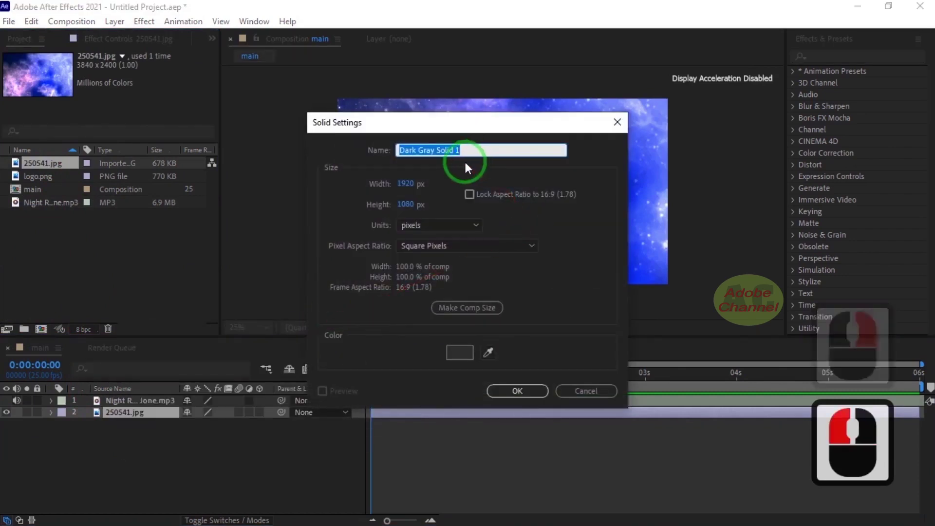
pyautogui.write('audio spe')
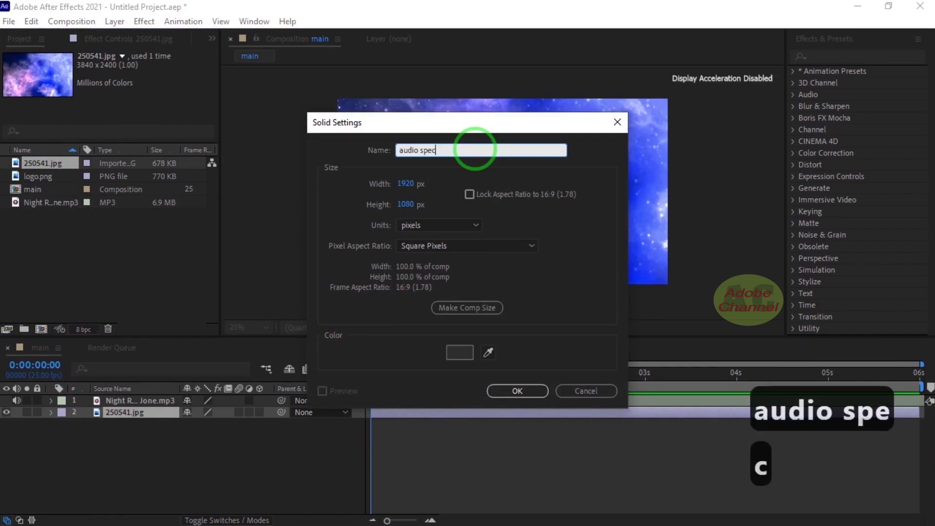
pyautogui.write('trum')
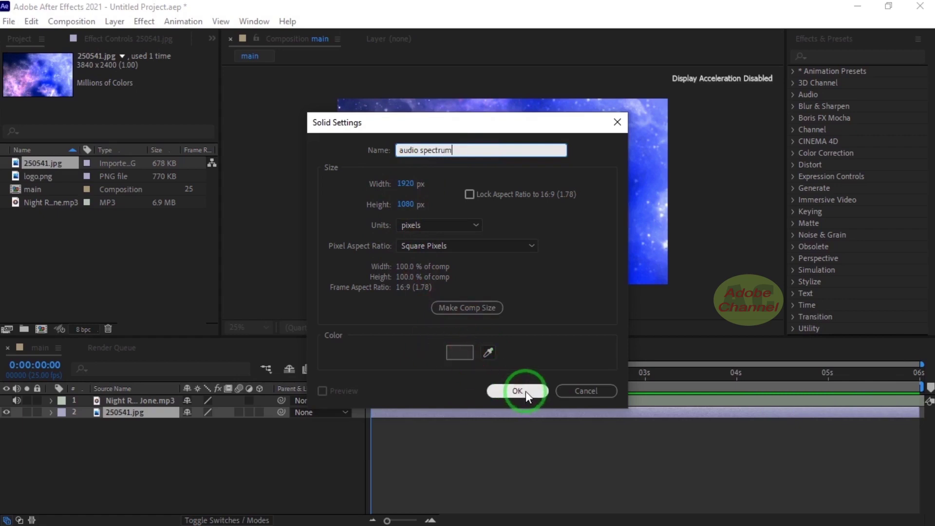
pyautogui.click(529, 395)
# - Search the Effects & Presets library for 'audio spec' to find Audio Spectrum
pyautogui.write('a')
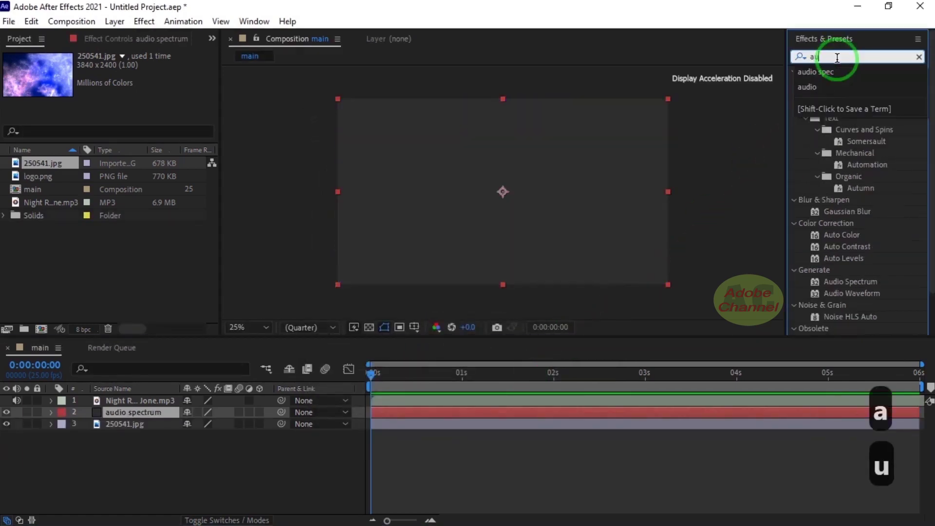
pyautogui.write('dio')
pyautogui.write('spe')
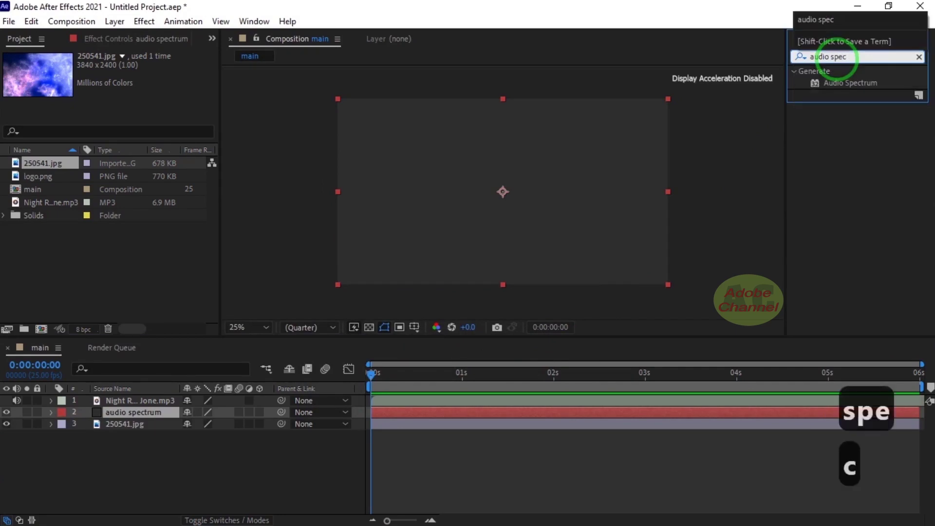
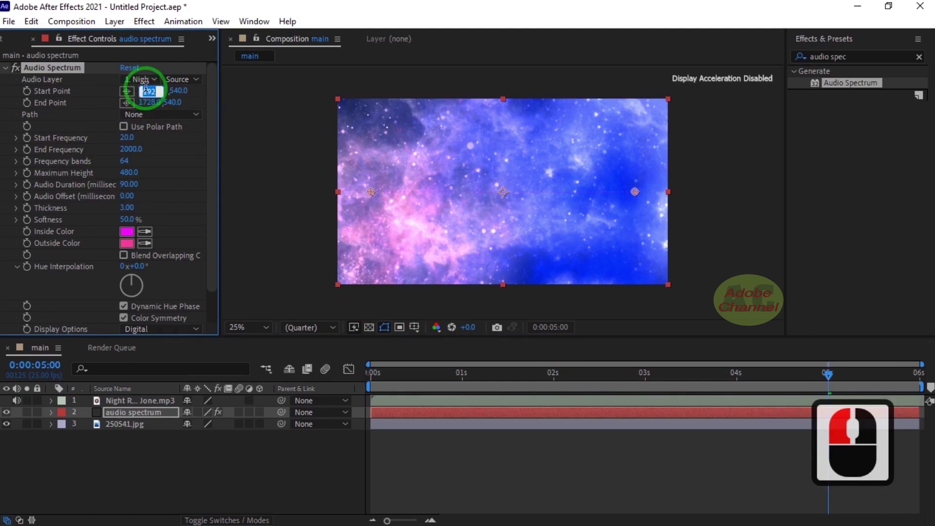
# - Set the spectrum Start Point to 0,540 and End Point to 960,540
pyautogui.write('0')
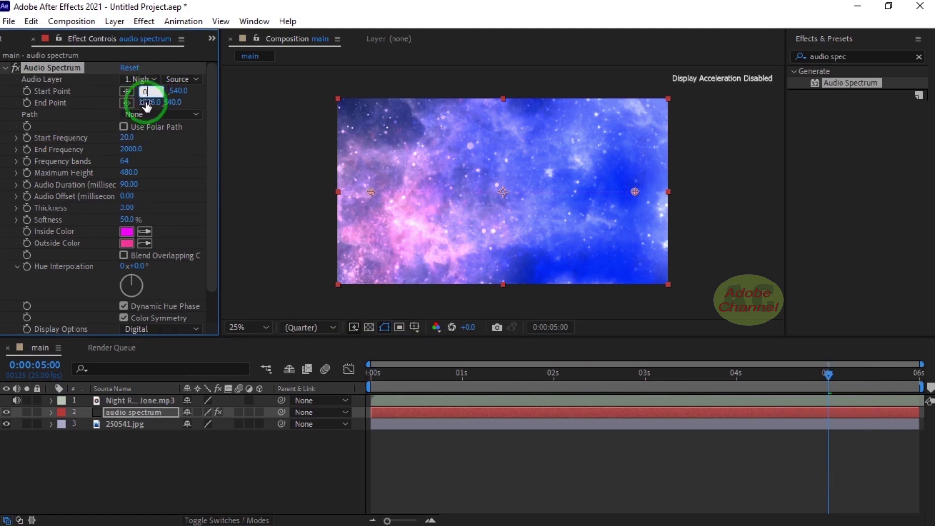
pyautogui.click(151, 111)
pyautogui.write('960')
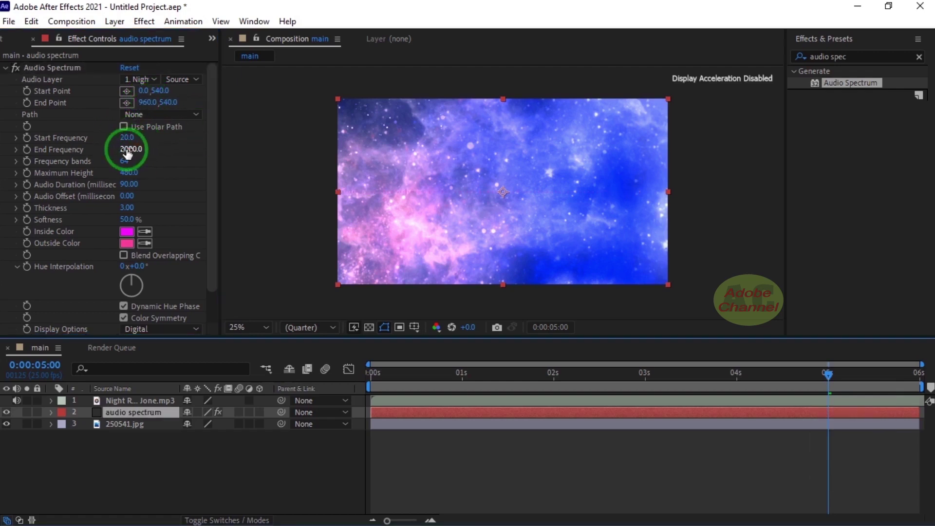
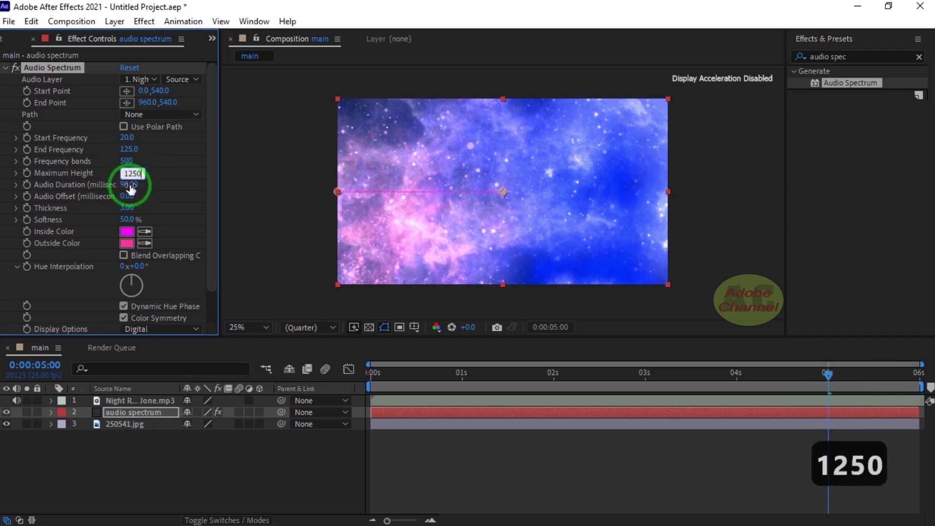
# - Set Max Height 1250, Duration 180, Offset -20 and Thickness 7 on the spectrum
pyautogui.click(133, 193)
pyautogui.press('BackSpace')
pyautogui.click(133, 194)
pyautogui.write('80')
pyautogui.moveTo(133, 194); pyautogui.dragTo(131, 205)
pyautogui.click(131, 206)
pyautogui.write('20')
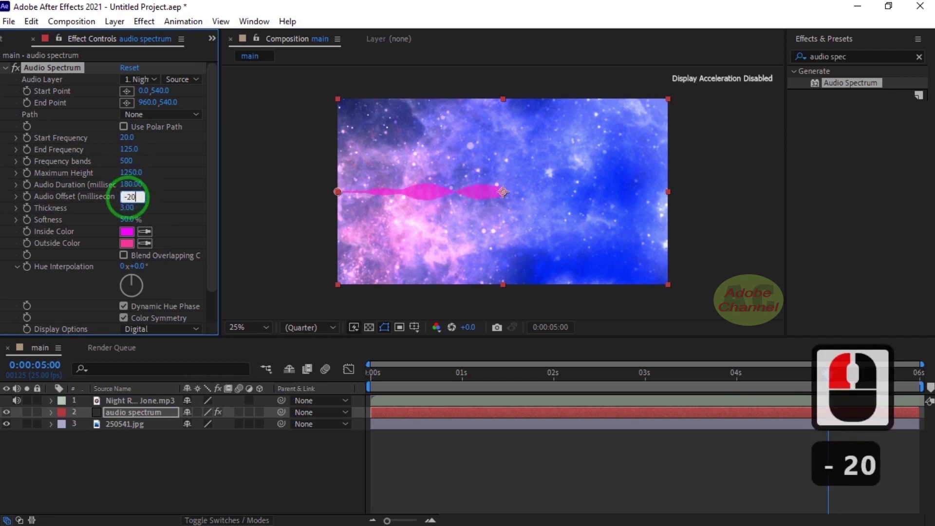
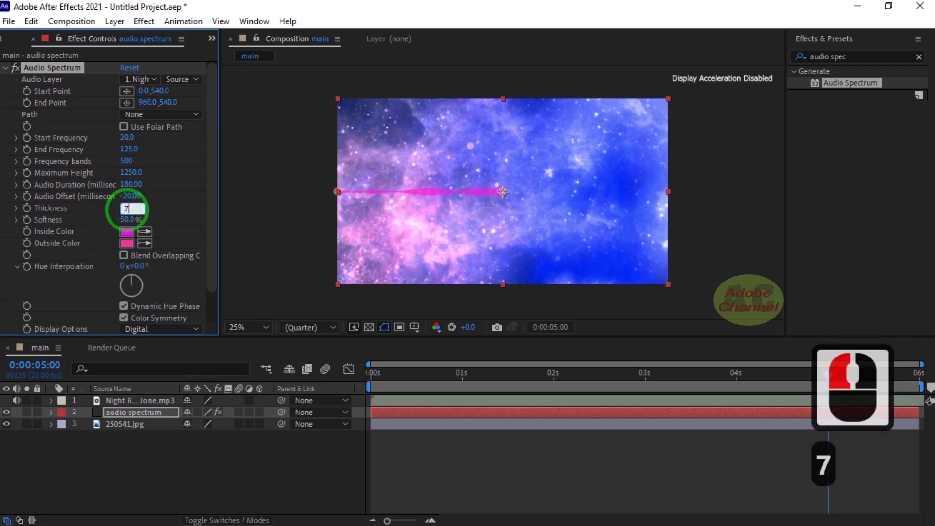
pyautogui.click(180, 215)
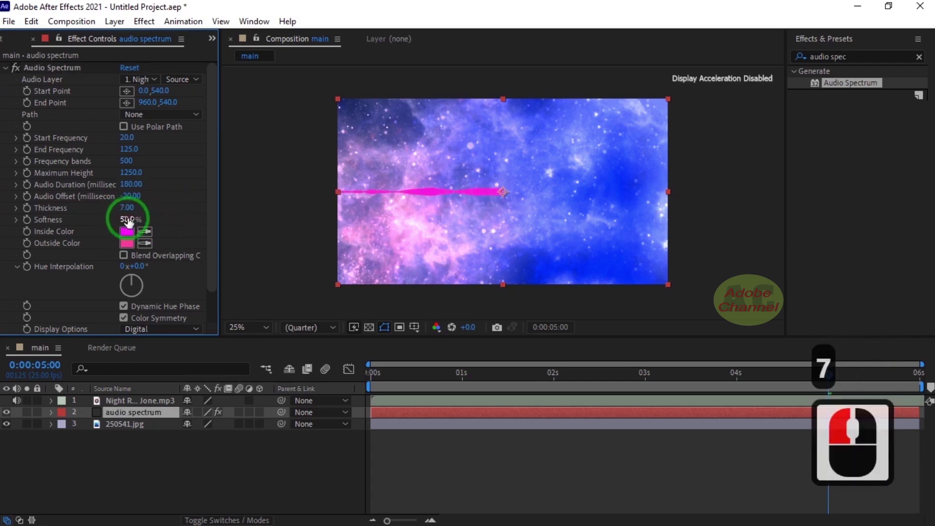
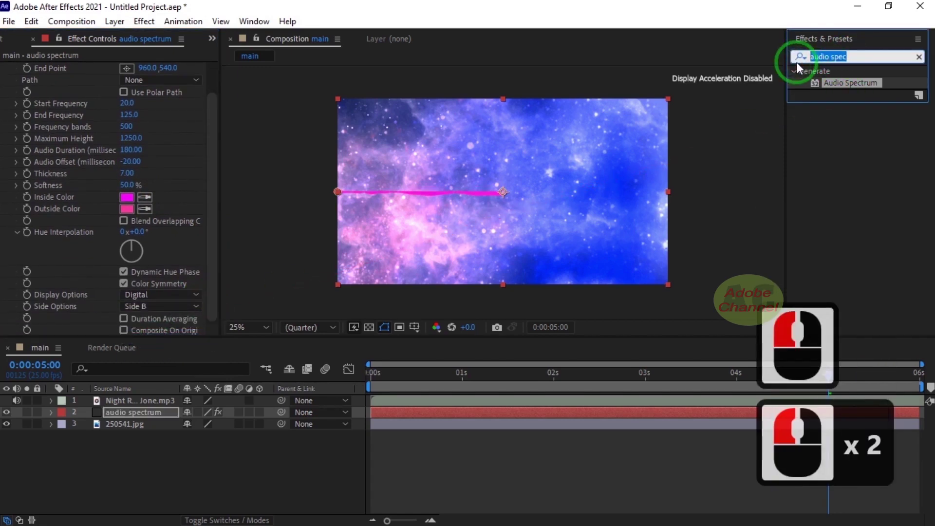
# - Apply Polar Coordinates to the spectrum, converting Rect to Polar to bend it into an arc
pyautogui.write('polar')
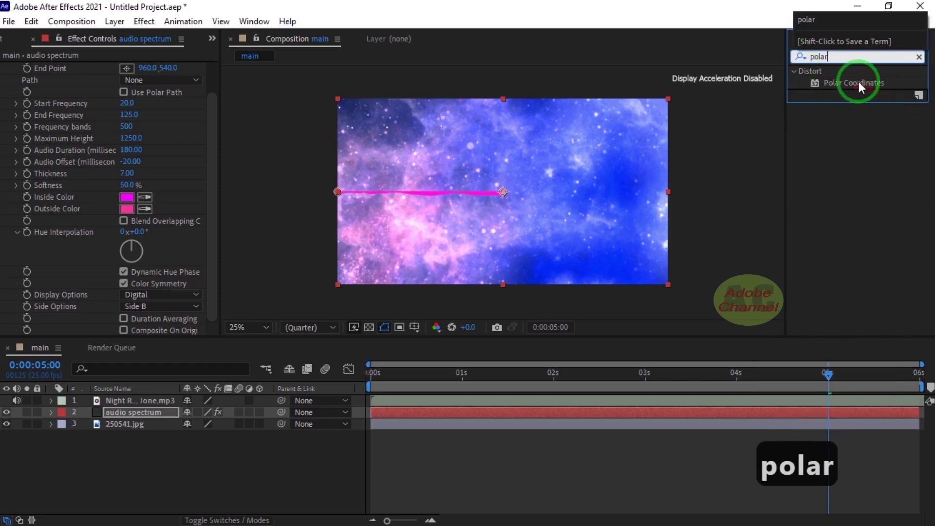
pyautogui.doubleClick(864, 87)
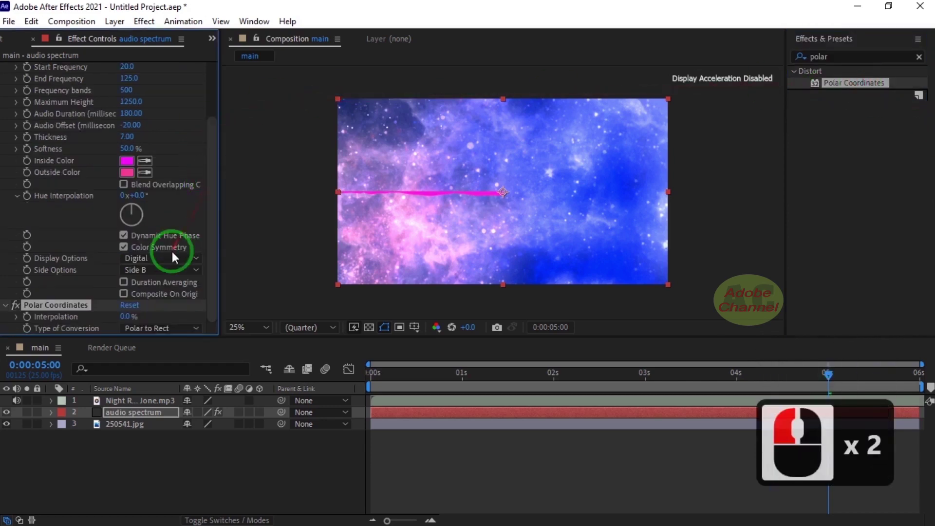
pyautogui.click(204, 334)
pyautogui.click(179, 348)
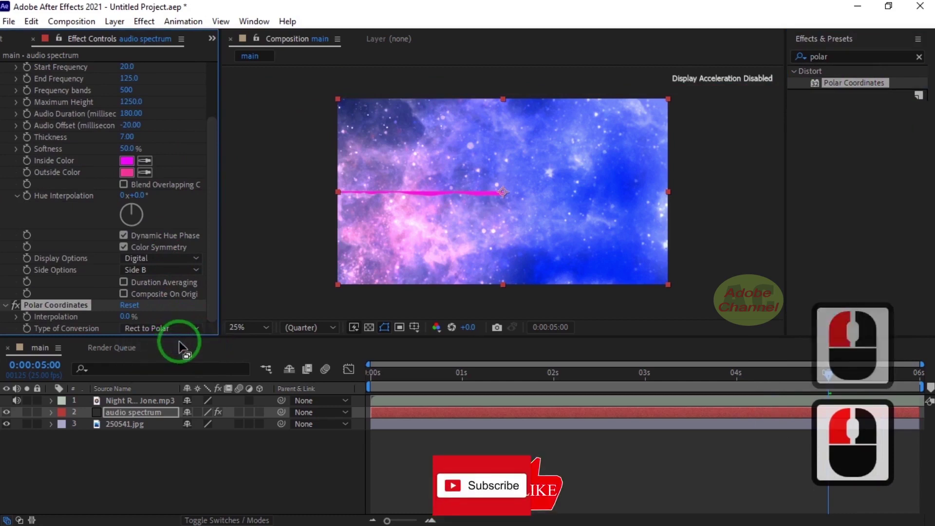
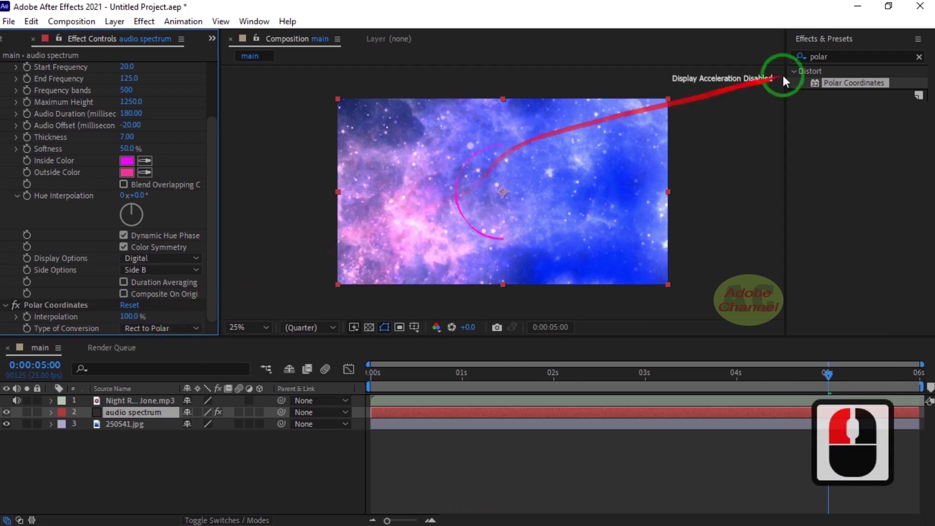
# - Apply the Mirror effect with Reflection Center 960,540 to complete the ring
pyautogui.click(811, 71)
pyautogui.write('m')
pyautogui.click(811, 71)
pyautogui.write('ir')
pyautogui.moveTo(811, 71); pyautogui.dragTo(858, 83)
pyautogui.write('ror')
pyautogui.moveTo(838, 88); pyautogui.dragTo(171, 261)
pyautogui.click(152, 296)
pyautogui.write('960')
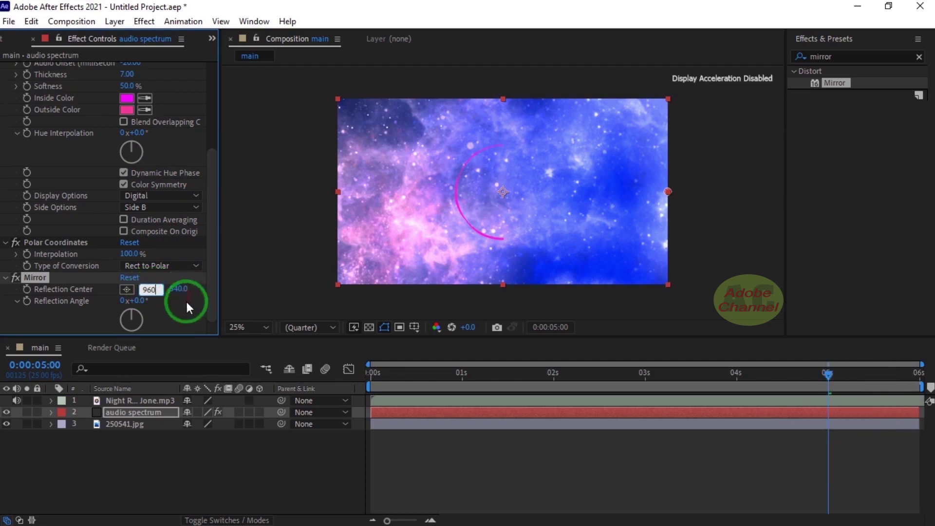
# - Apply a 4-Color Gradient to the spectrum layer with its fourth colour set to red
pyautogui.moveTo(189, 313); pyautogui.dragTo(361, 181)
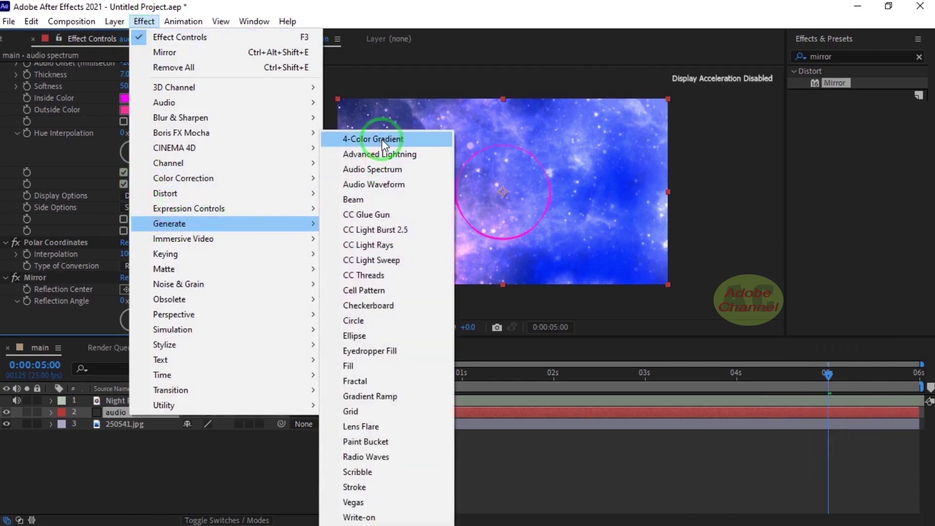
pyautogui.moveTo(386, 144); pyautogui.dragTo(290, 161)
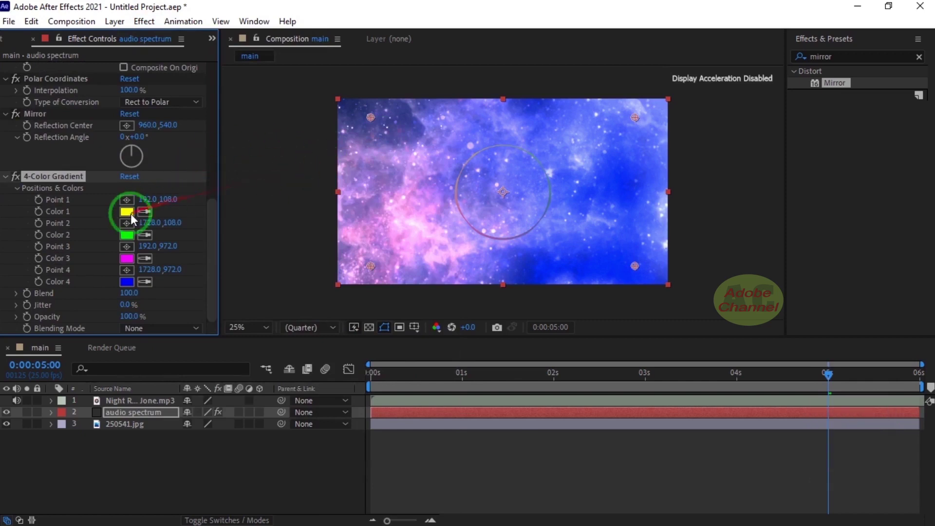
pyautogui.click(131, 285)
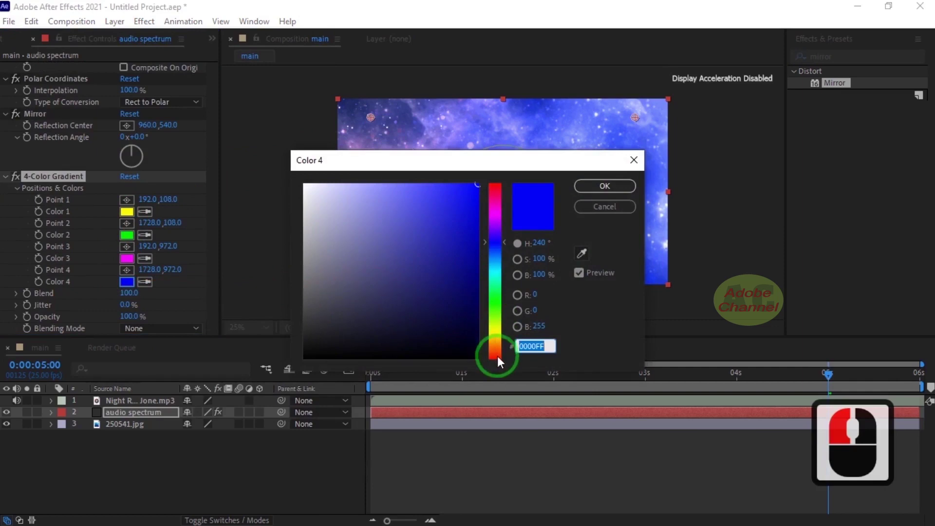
pyautogui.click(501, 362)
pyautogui.click(639, 158)
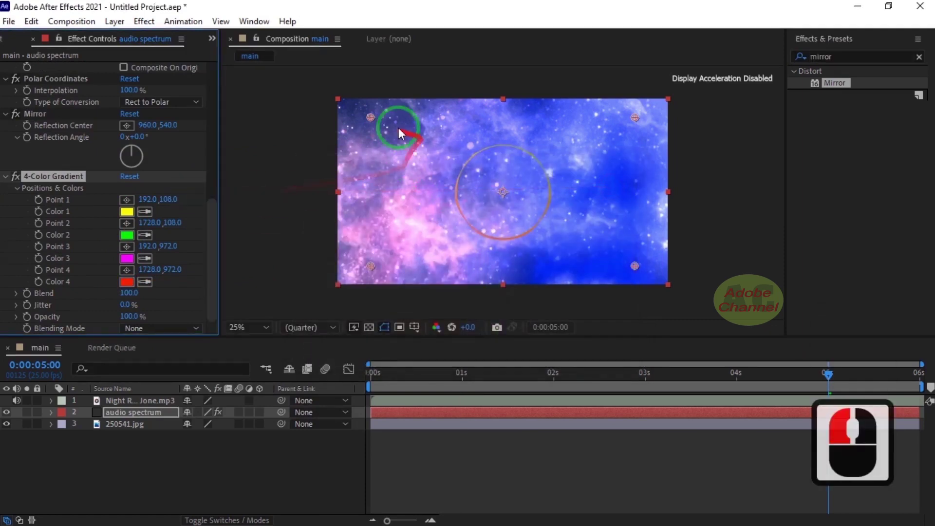
# - Move the gradient points inward toward the ring in the viewer
pyautogui.click(452, 143)
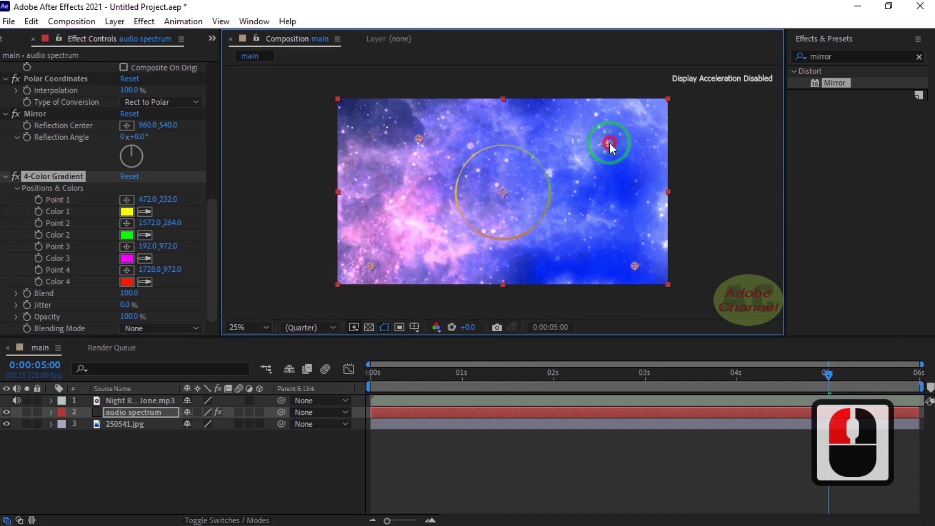
pyautogui.click(607, 260)
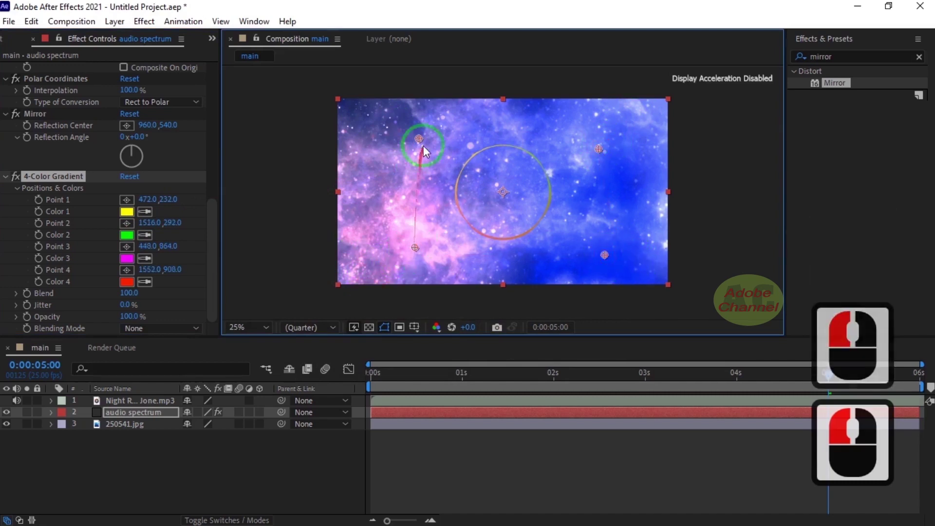
pyautogui.click(215, 42)
pyautogui.click(254, 59)
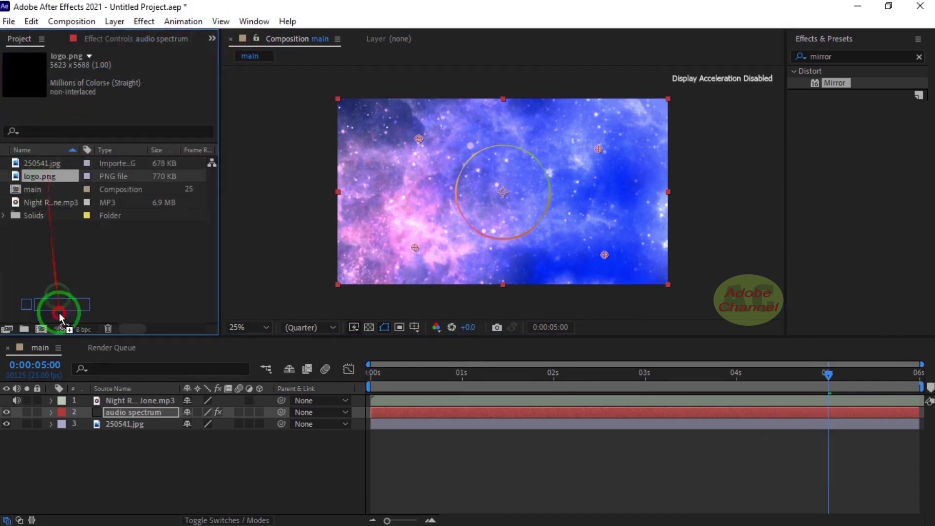
# - Add logo.png to main and scale it down to sit inside the spectrum ring
pyautogui.click(92, 404)
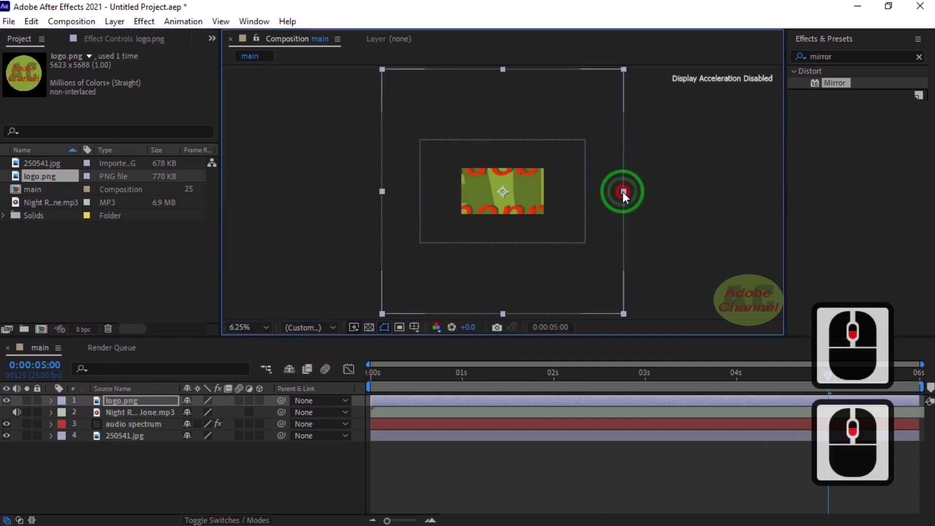
pyautogui.click(529, 217)
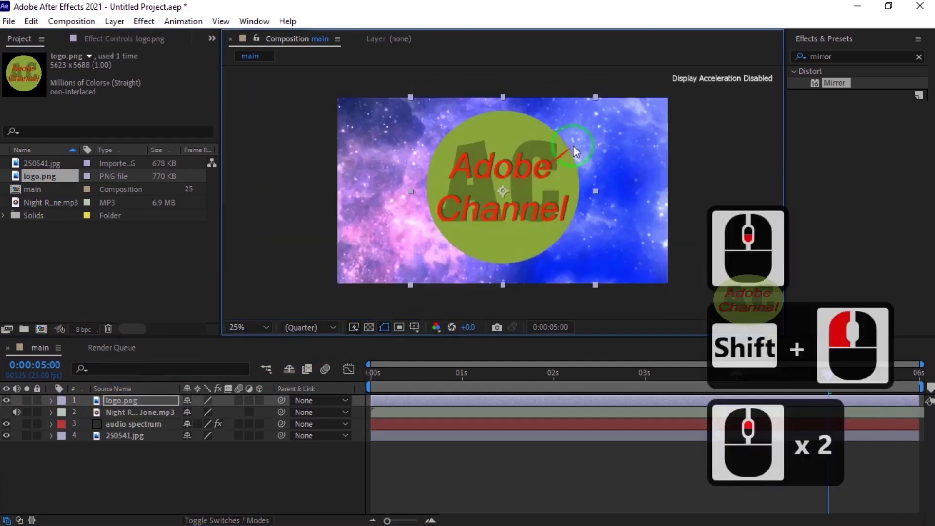
pyautogui.click(562, 165)
pyautogui.click(509, 195)
pyautogui.doubleClick(564, 144)
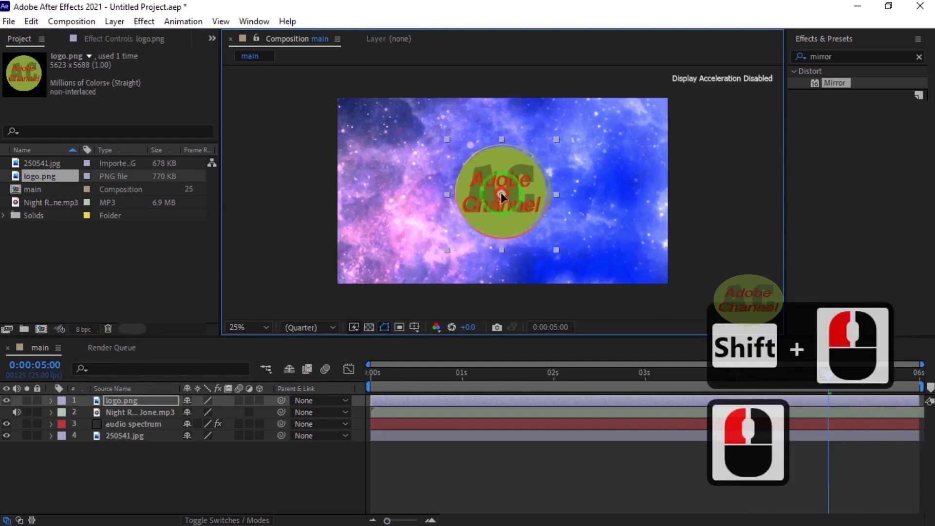
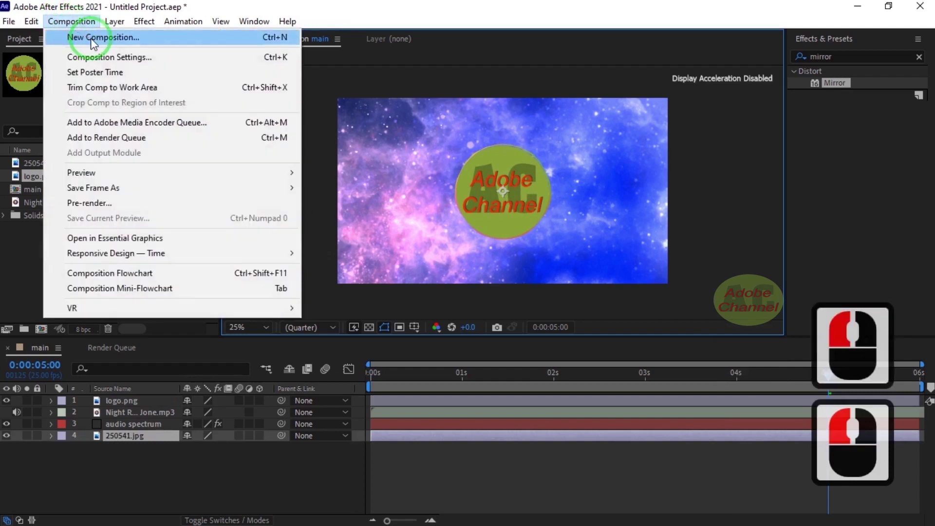
# - Create a new HDTV 1080 25 composition named 'song' and open it
pyautogui.click(95, 43)
pyautogui.write('son')
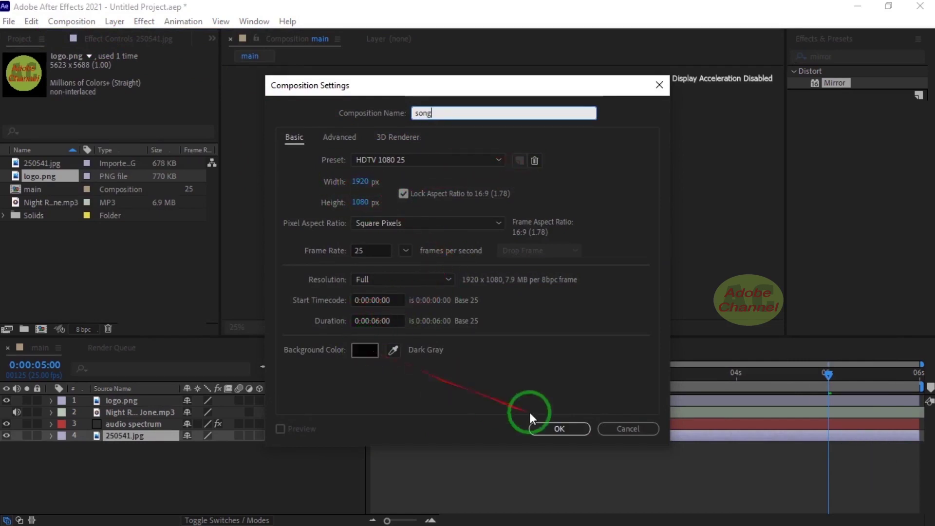
pyautogui.click(568, 436)
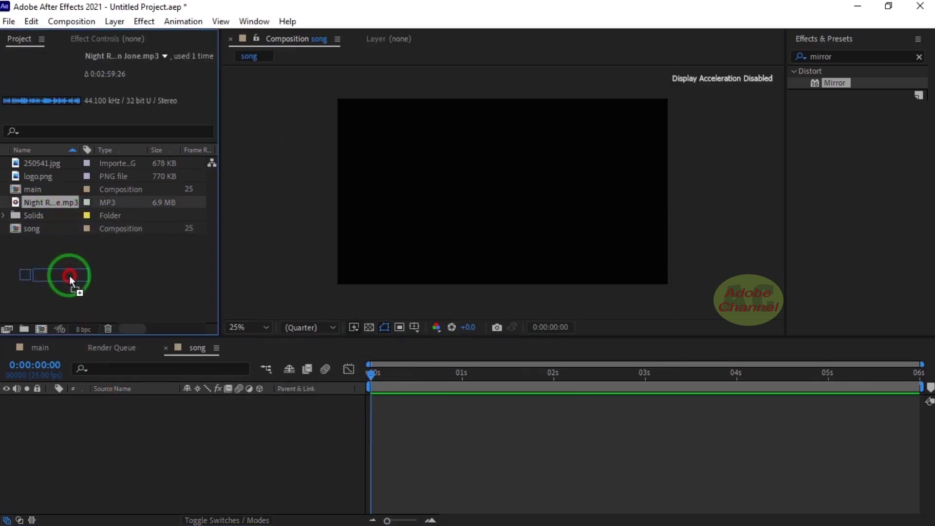
# - Add the MP3 to the song composition and convert its audio to amplitude keyframes
pyautogui.moveTo(79, 421); pyautogui.dragTo(134, 406)
pyautogui.moveTo(134, 406); pyautogui.dragTo(336, 229)
pyautogui.click(336, 229)
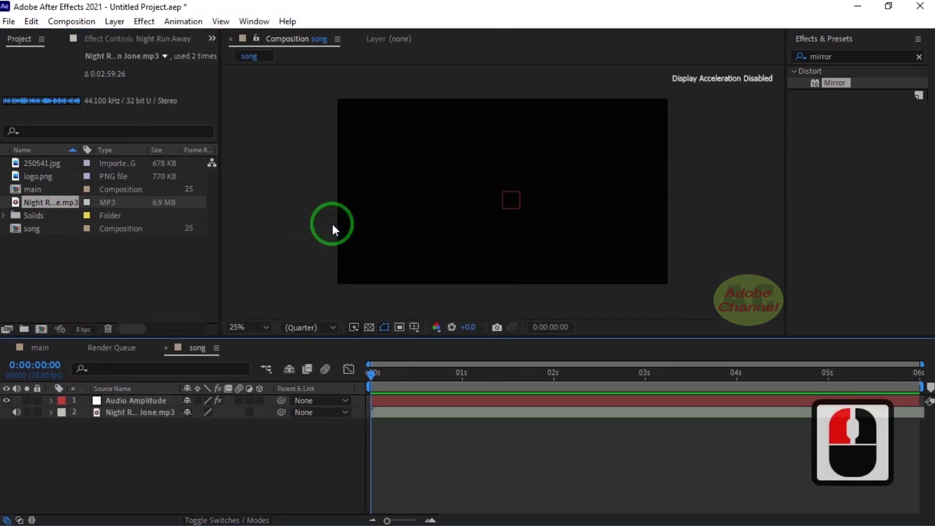
# - Delete unwanted items from the song timeline and return to the main composition
pyautogui.moveTo(56, 406); pyautogui.dragTo(109, 428)
pyautogui.press('Delete')
pyautogui.click(114, 431)
pyautogui.press('Delete')
pyautogui.doubleClick(58, 406)
pyautogui.click(43, 353)
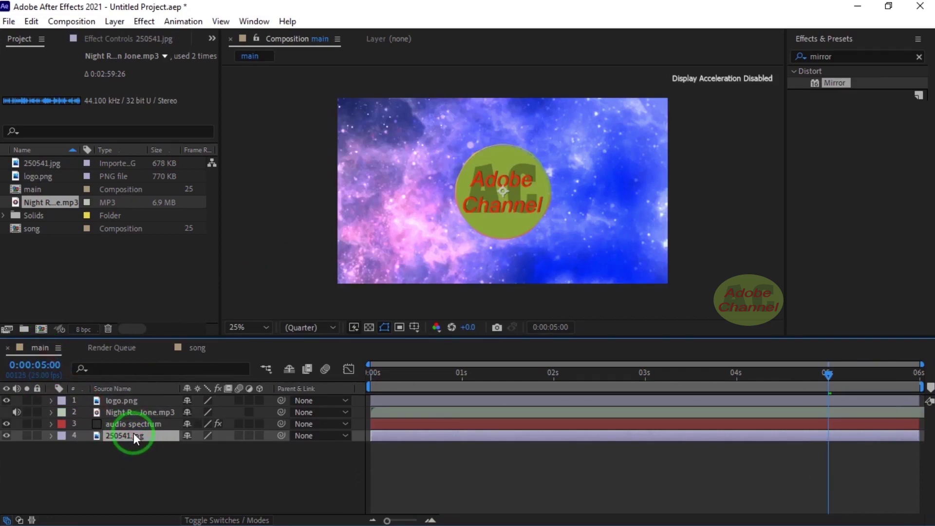
# - Pre-compose the logo, MP3 and audio spectrum layers into 'Pre-comp 1', moving all attributes
pyautogui.click(146, 419)
pyautogui.click(142, 417)
pyautogui.click(142, 429)
pyautogui.rightClick(146, 413)
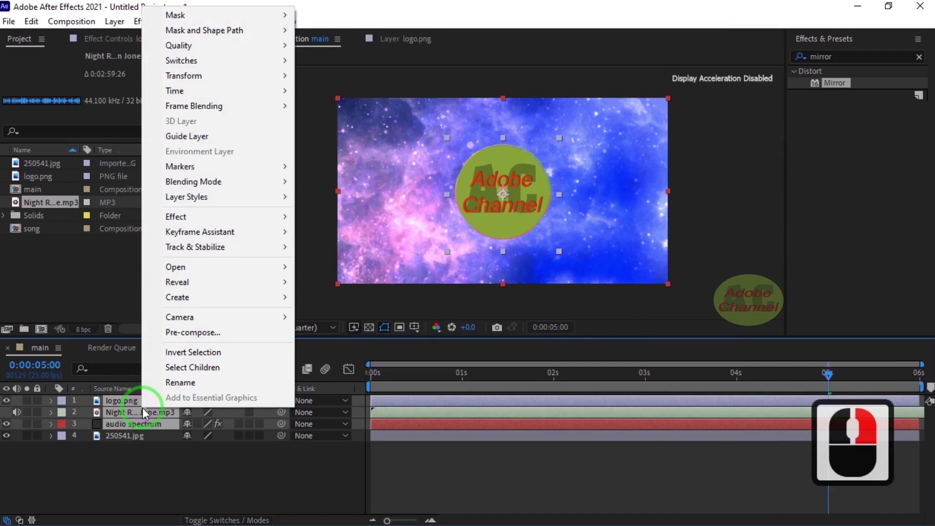
pyautogui.click(200, 340)
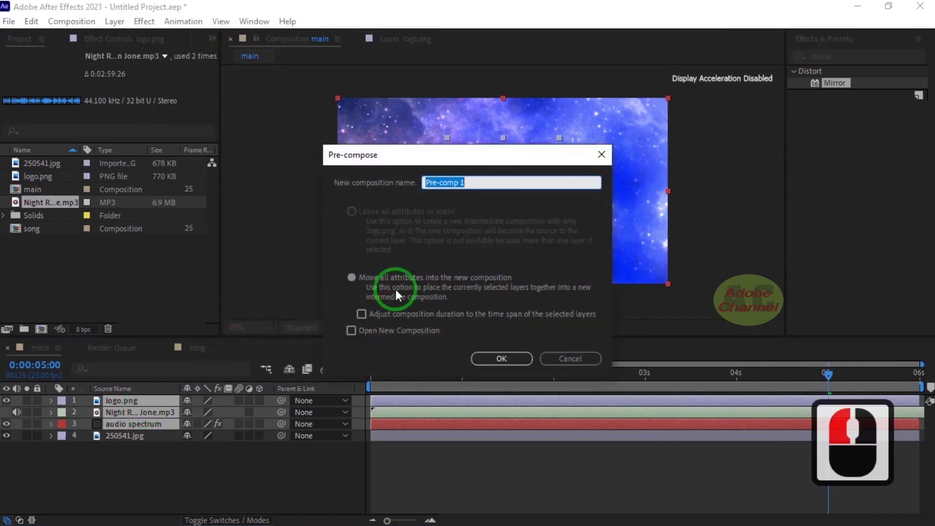
pyautogui.click(357, 286)
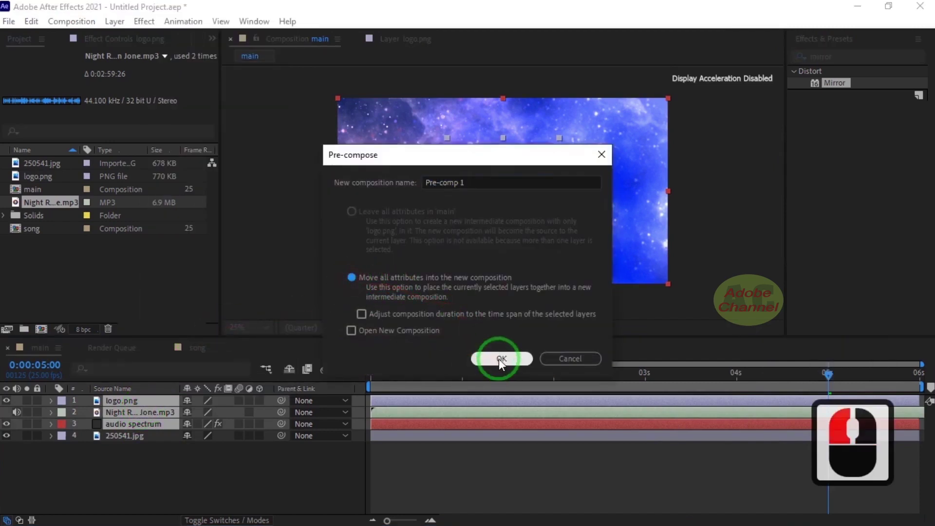
pyautogui.click(504, 364)
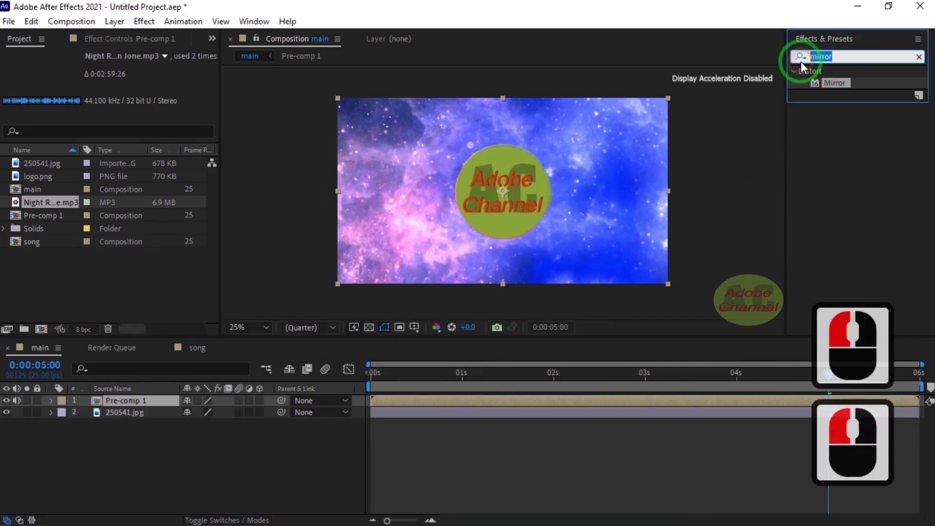
# - Add the Magnify effect to Pre-comp 1 and set its Magnification to 100
pyautogui.write('magni')
pyautogui.click(143, 403)
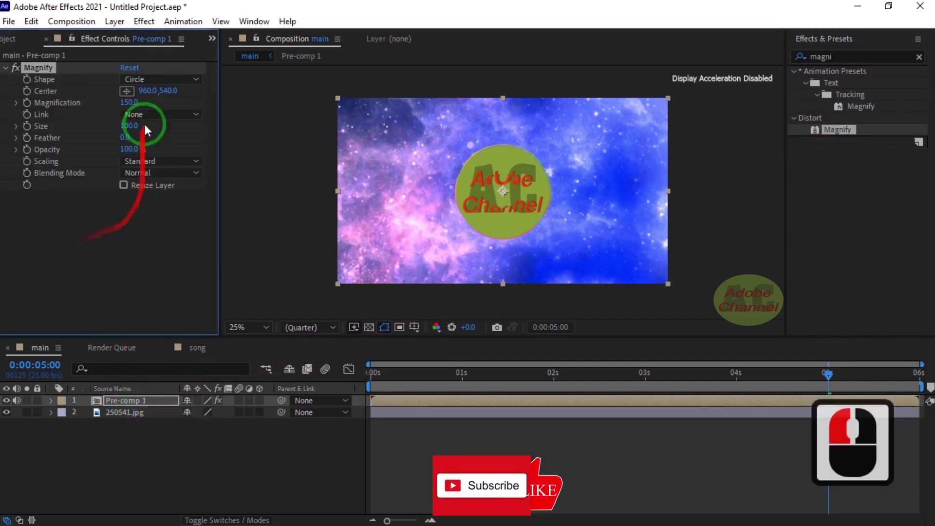
pyautogui.click(142, 96)
pyautogui.write('10')
pyautogui.click(165, 112)
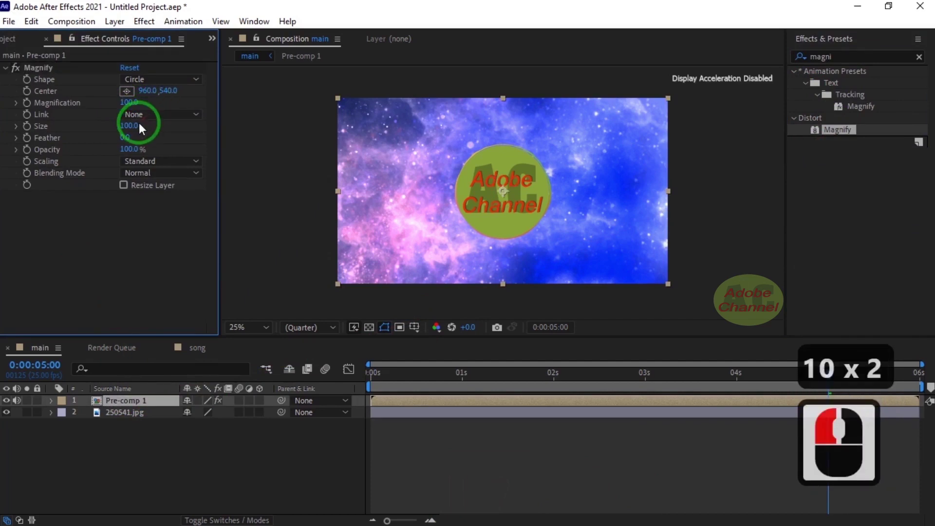
# - Set the Magnify Size to 1200 and its Blending Mode to None
pyautogui.click(132, 133)
pyautogui.write('1')
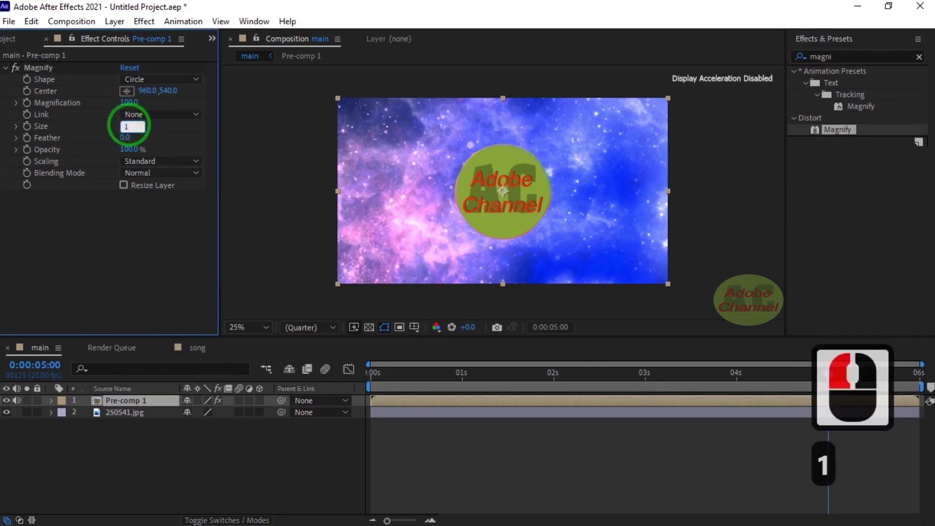
pyautogui.write('0')
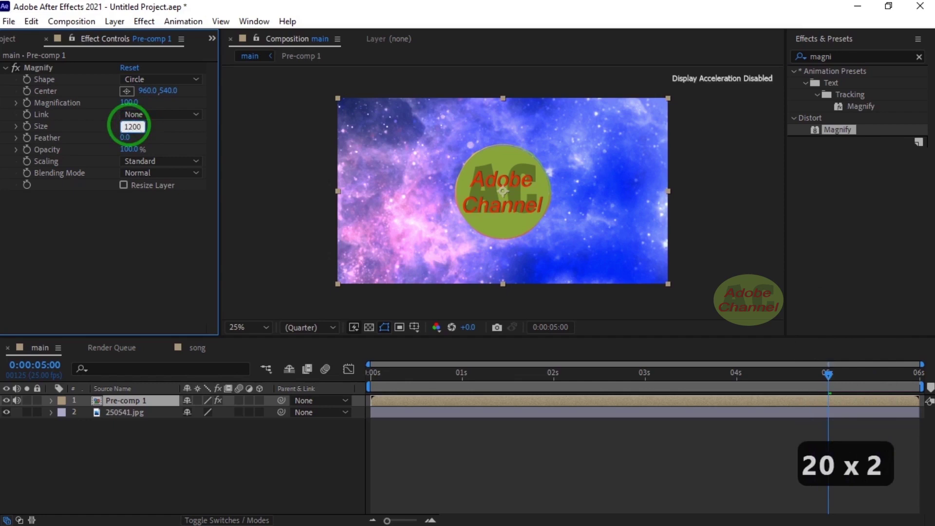
pyautogui.click(201, 178)
pyautogui.click(164, 195)
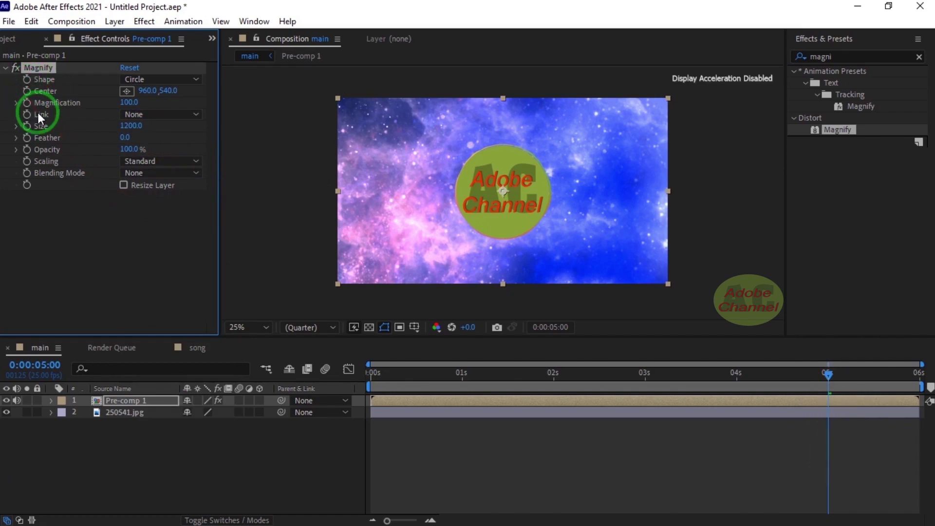
# - Replace the default expression with value + (comp("song") using autocomplete
pyautogui.doubleClick(30, 107)
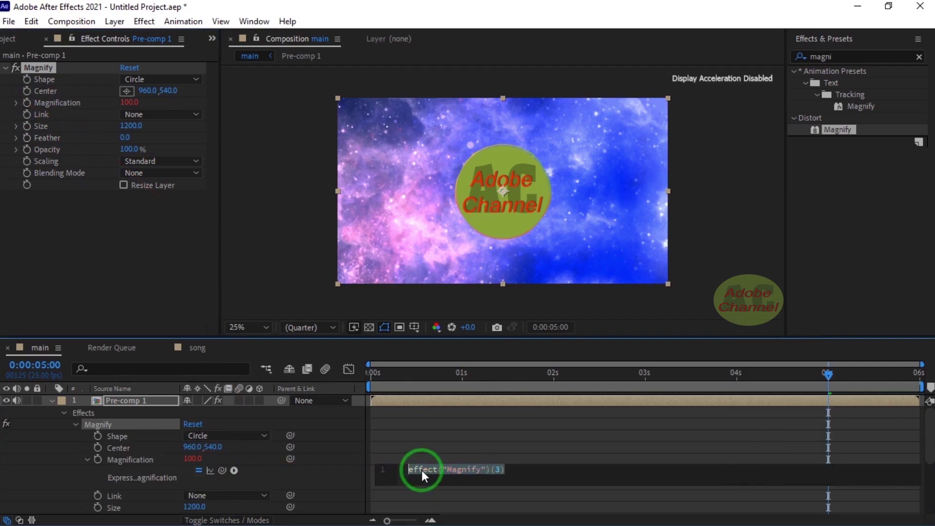
pyautogui.press('BackSpace')
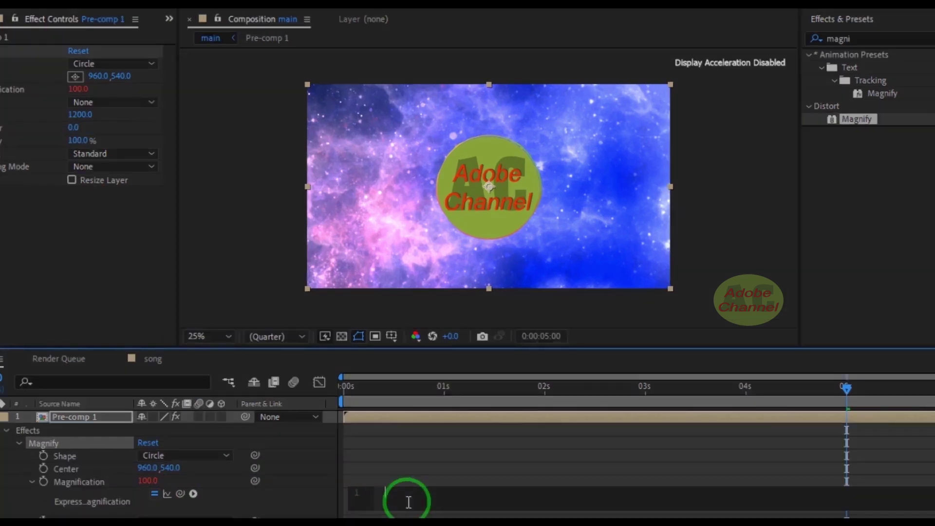
pyautogui.press('v')
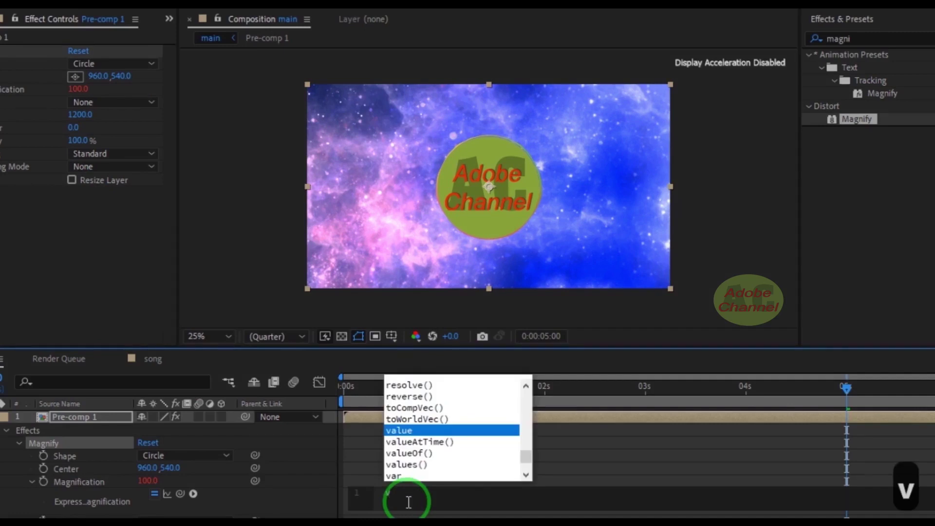
pyautogui.click(412, 437)
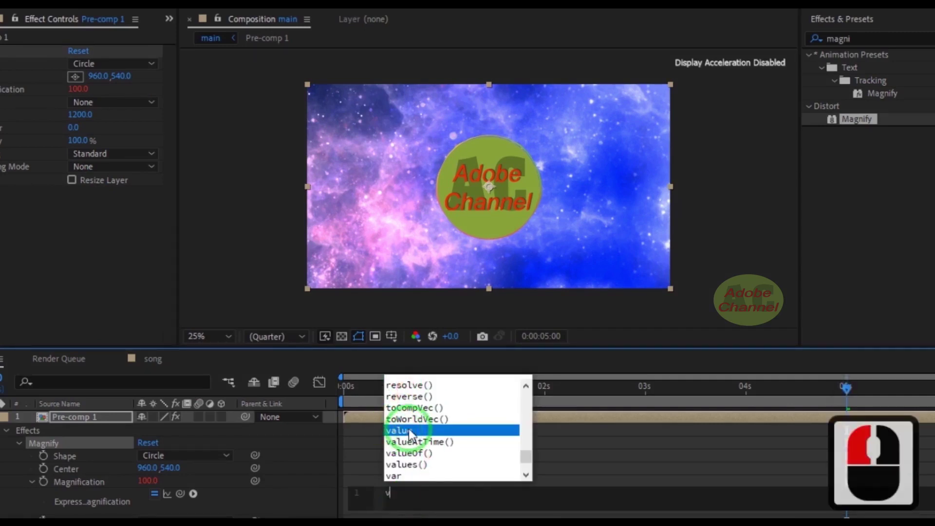
pyautogui.write('alue')
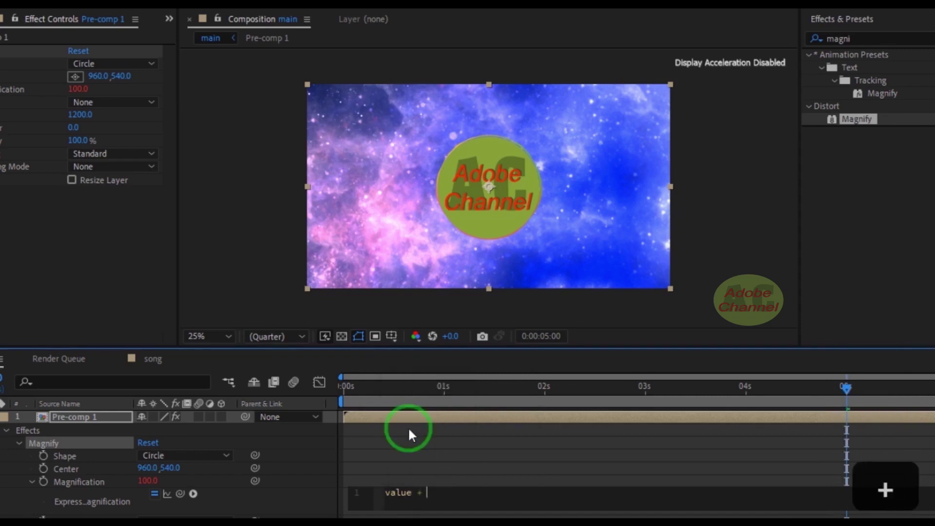
pyautogui.press('shift+(')
pyautogui.write('comp')
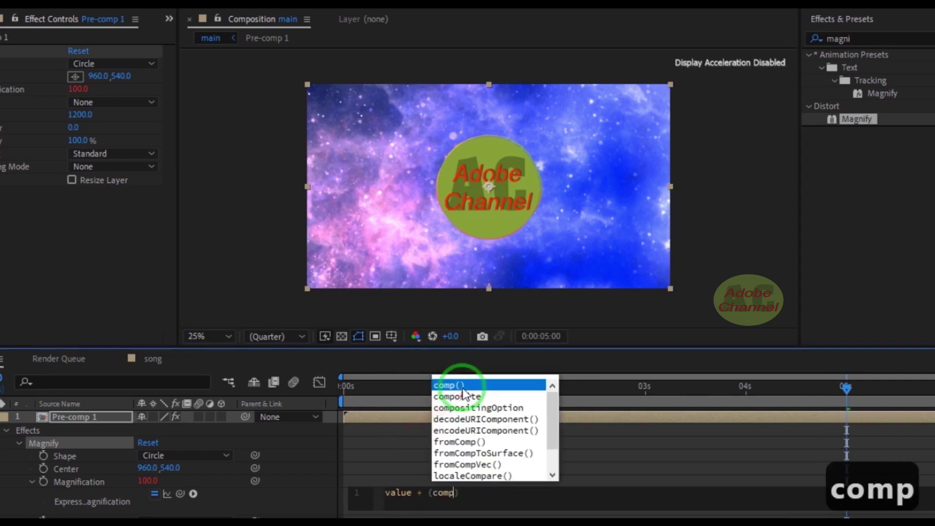
pyautogui.click(466, 393)
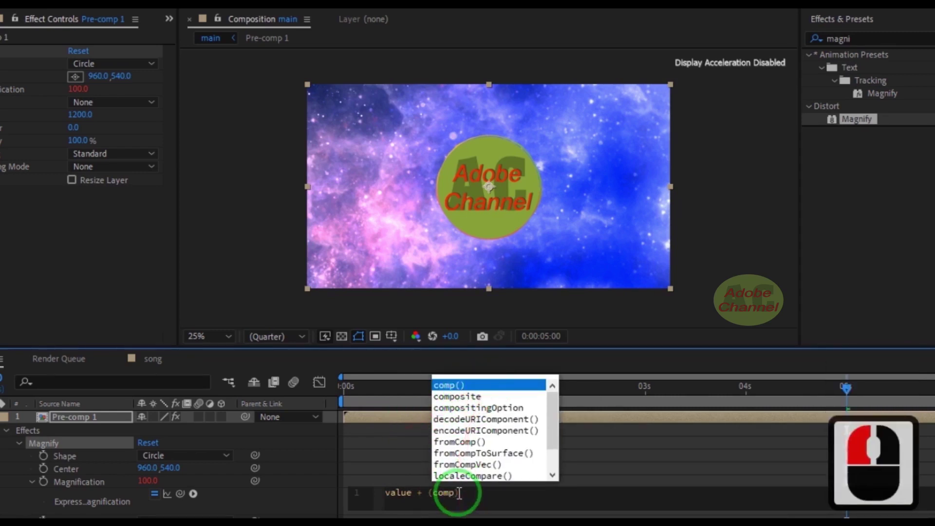
pyautogui.click(463, 502)
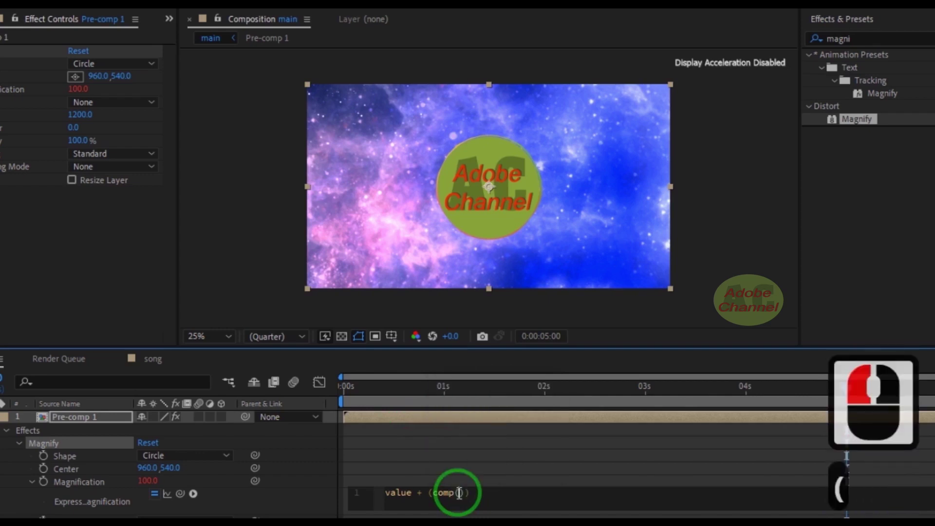
pyautogui.write('s')
pyautogui.write('ong')
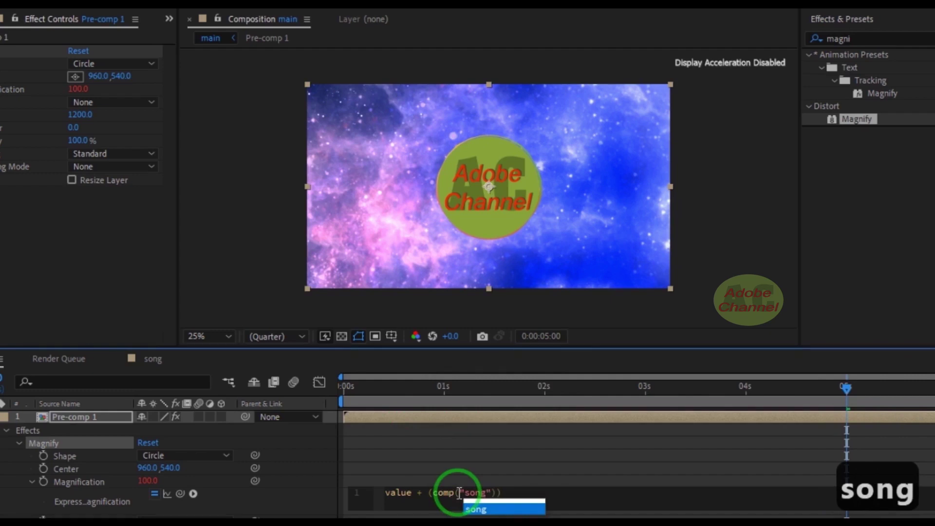
pyautogui.press('Right')
pyautogui.press('Right')
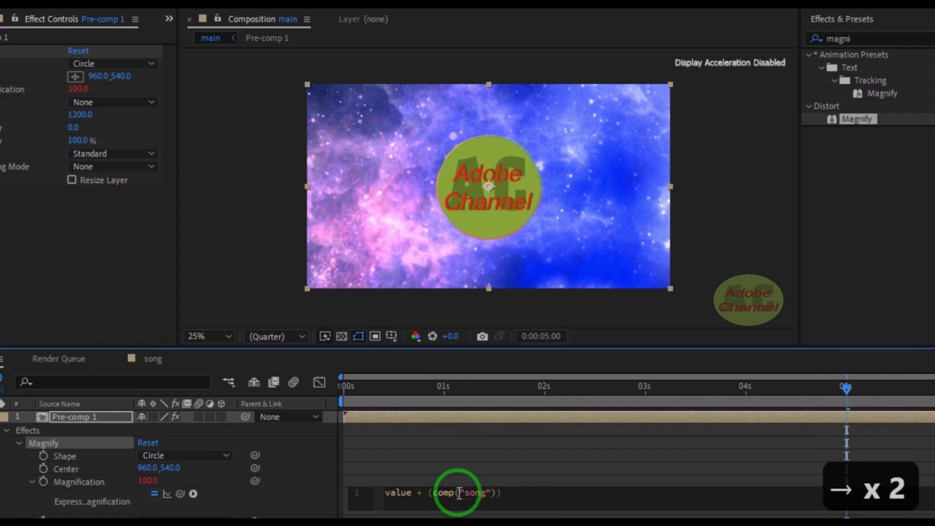
# - Extend the expression with .layer("Audio Amplitude").effect("Both Channels")
pyautogui.write('.layer')
pyautogui.press('shift+(')
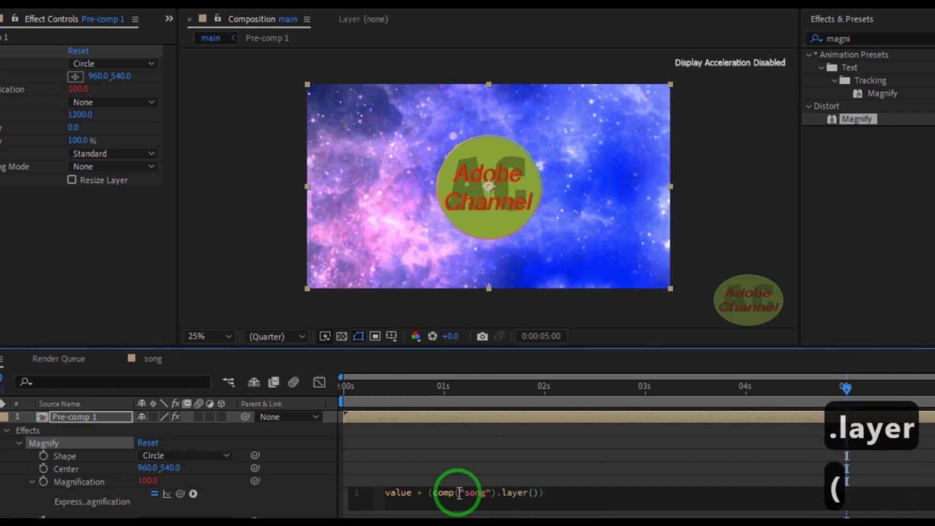
pyautogui.press('shift+"')
pyautogui.press('shift+a')
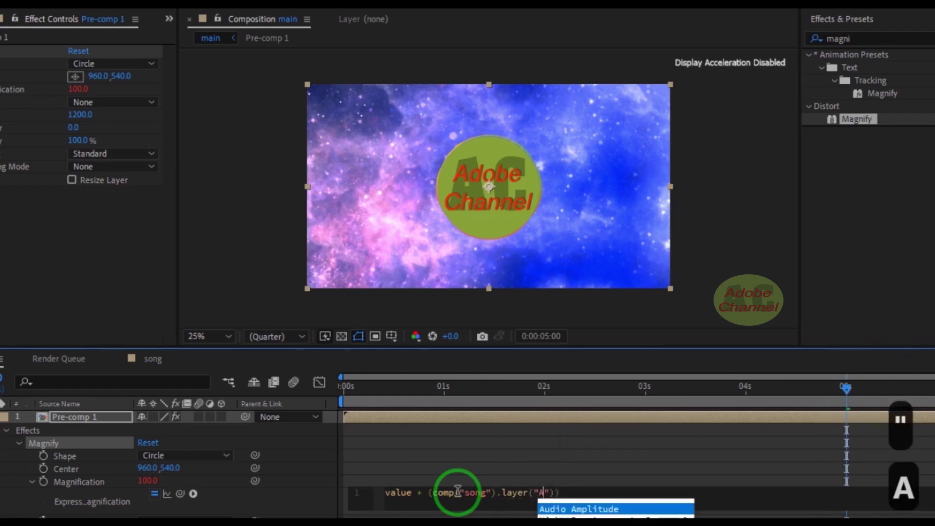
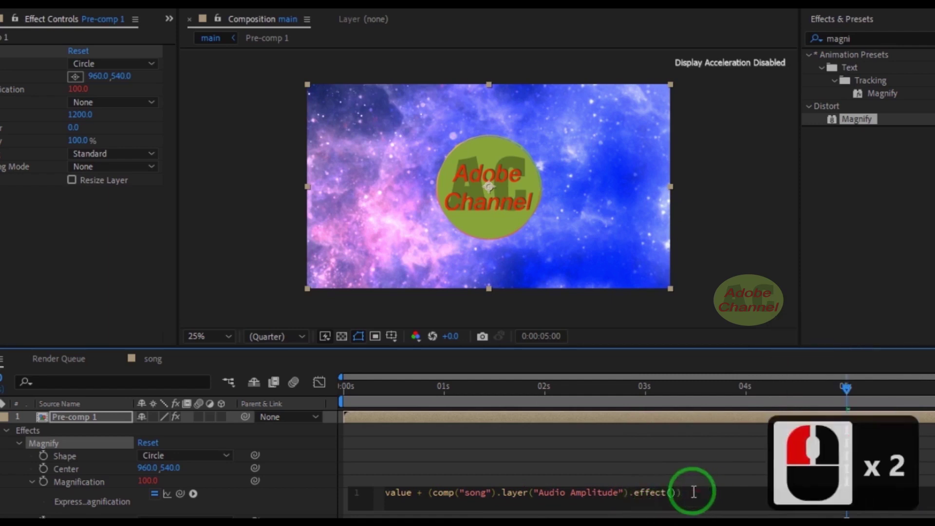
pyautogui.write('"')
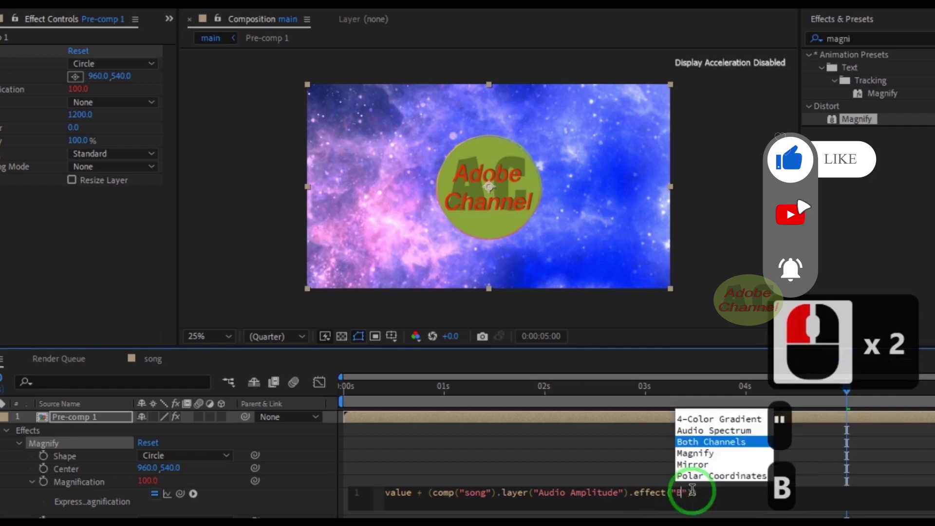
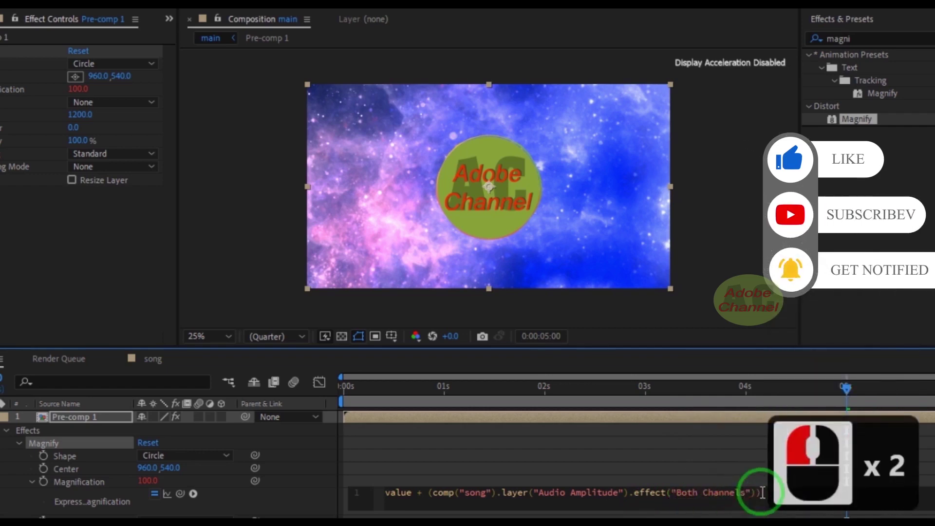
pyautogui.press('Right')
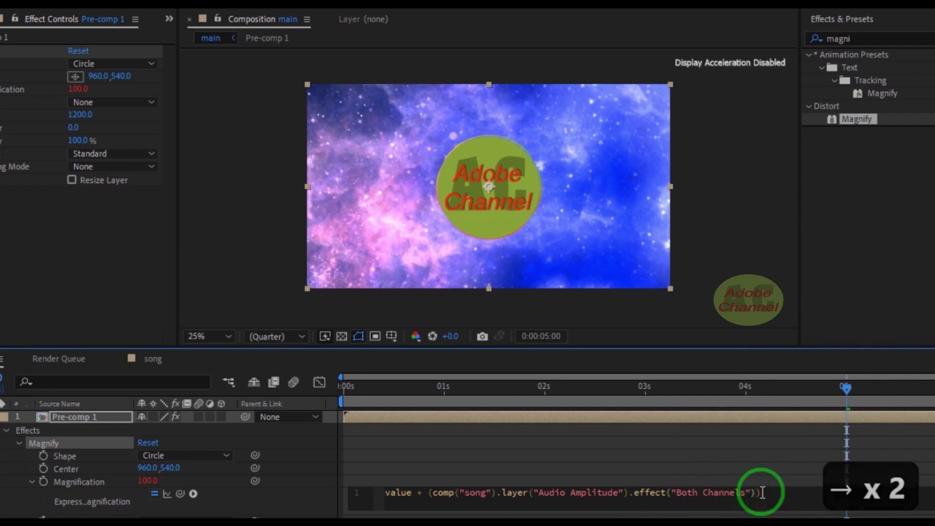
# - Finish the expression with the ("Slider") reference and a trailing division operator
pyautogui.write('(')
pyautogui.write('(')
pyautogui.write('slider')
pyautogui.press('Right')
pyautogui.press('Right')
pyautogui.press('/')
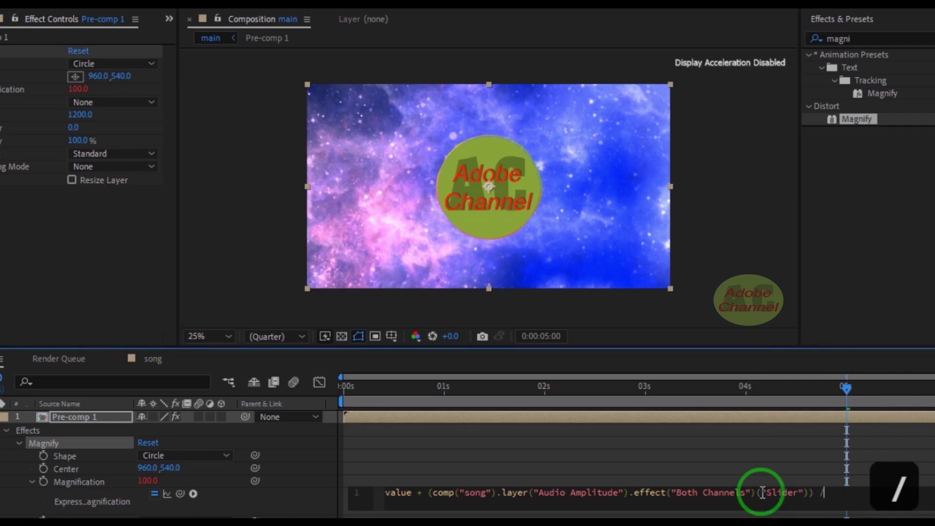
# - Complete the expression with /4, commit it so Magnification reads 105.5, and preview the pulse
pyautogui.press('4')
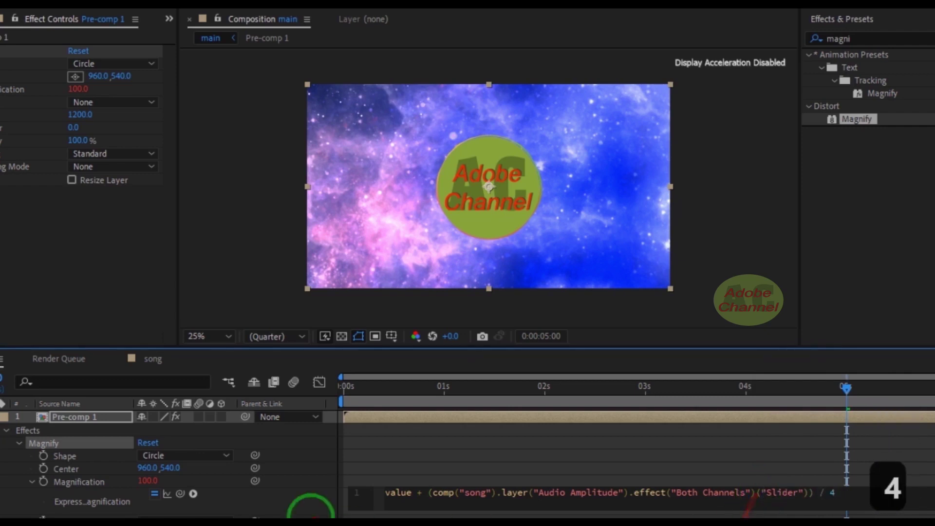
pyautogui.click(312, 503)
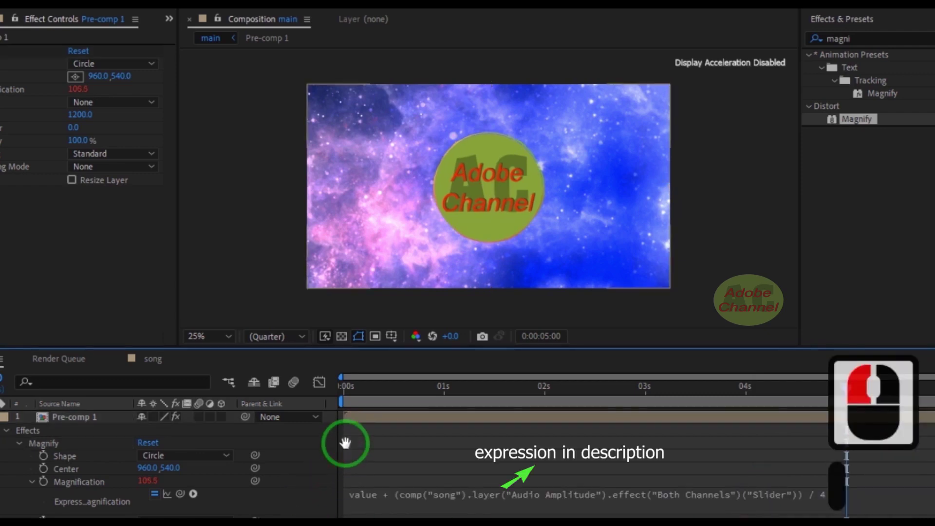
pyautogui.click(351, 449)
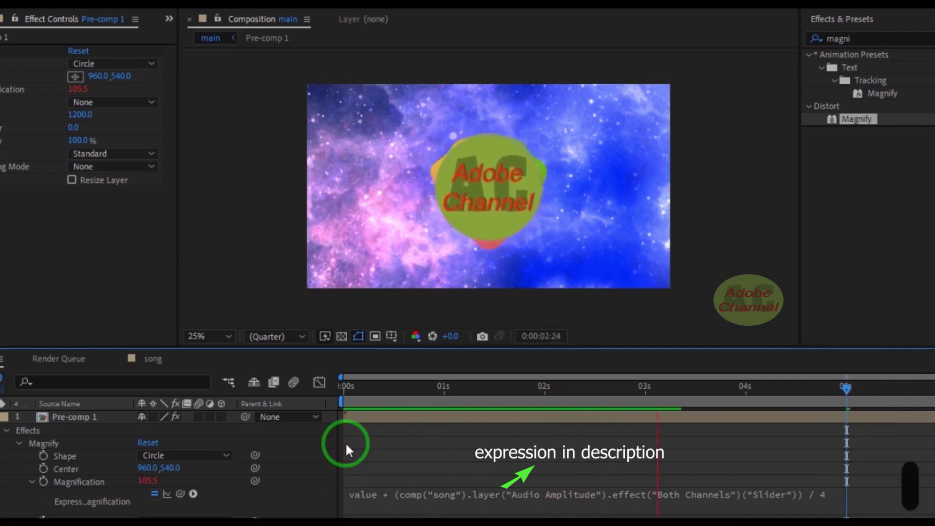